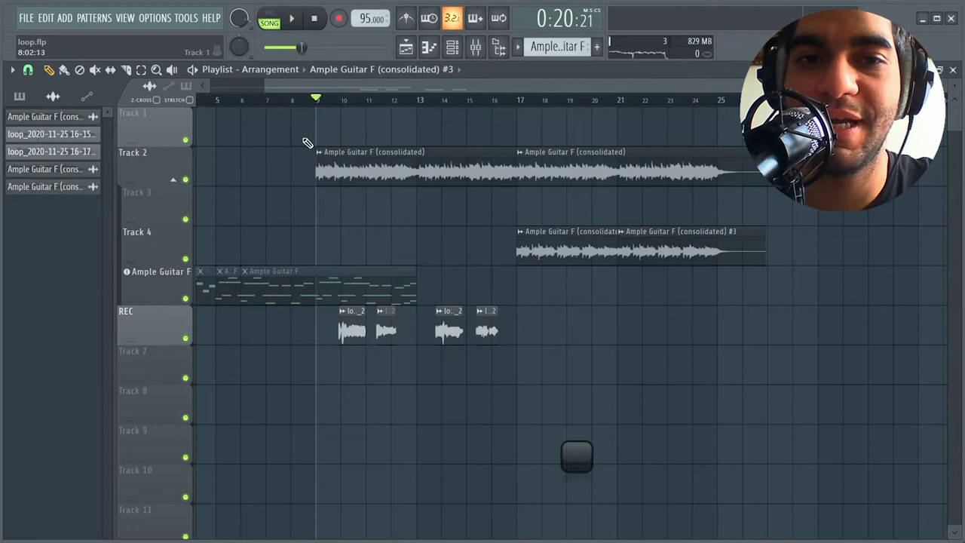
# Step: Solo Track 2 and the REC track so only the consolidated Ample Guitar audio and vocal play
pyautogui.press('•')
pyautogui.press('•')
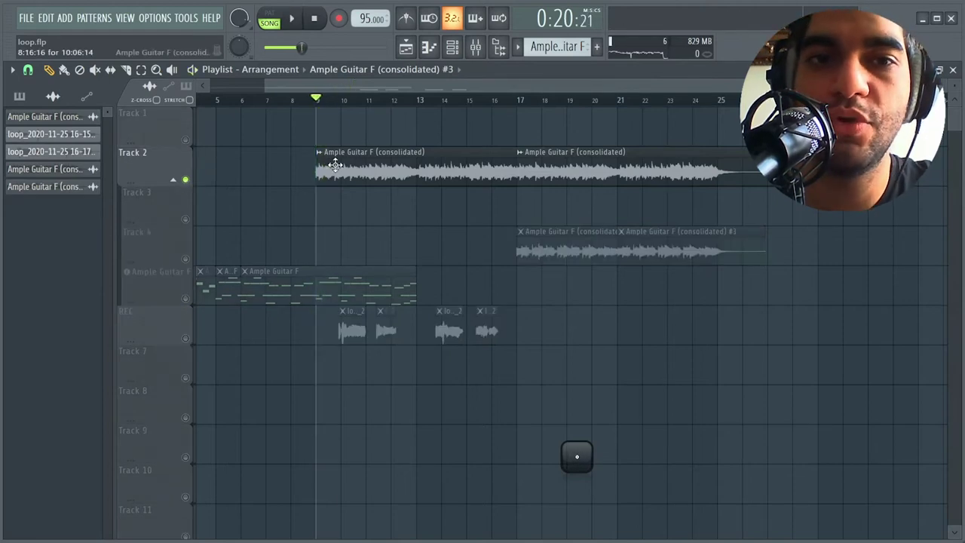
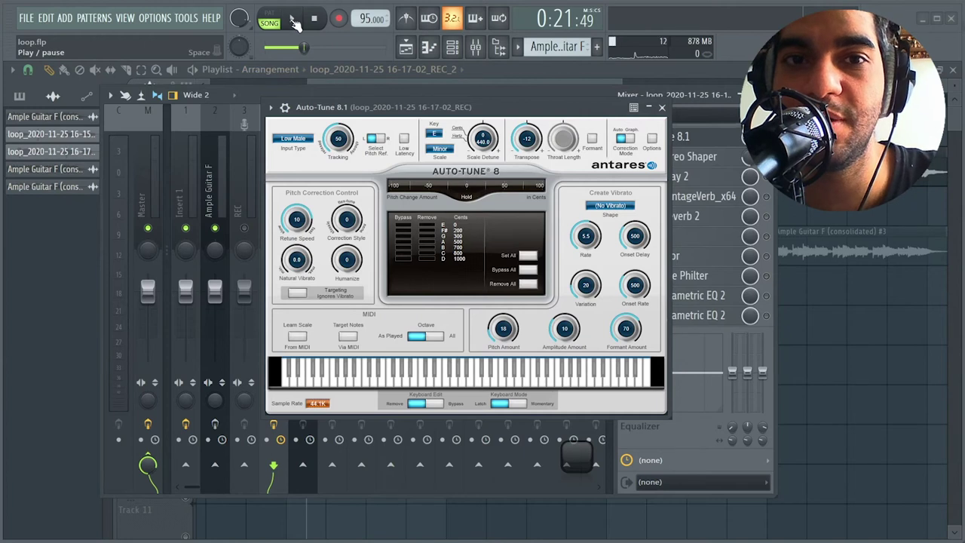
# Step: Audition the loop with the vocal through Auto-Tune 8, then halt it at the start point
pyautogui.press('i')
pyautogui.press('d')
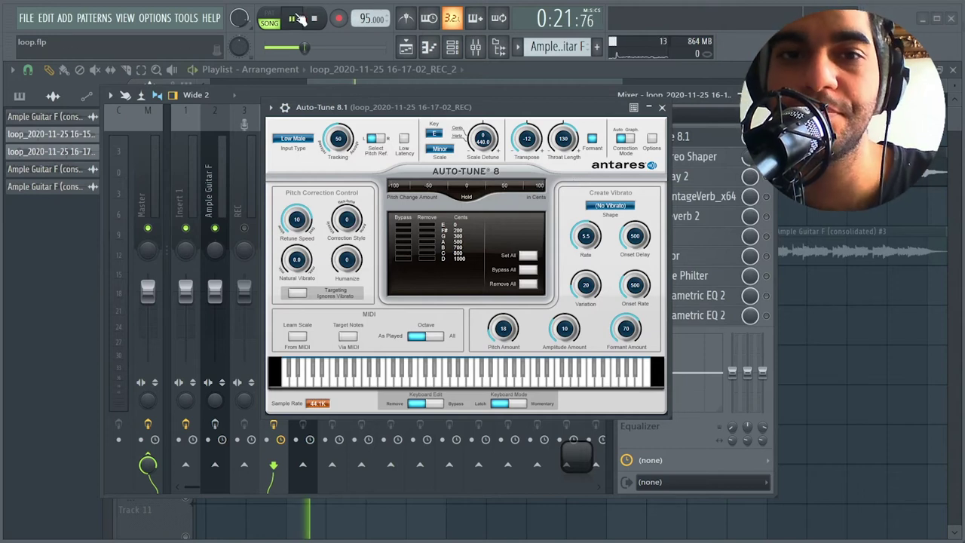
pyautogui.moveTo(305, 24); pyautogui.dragTo(318, 36)
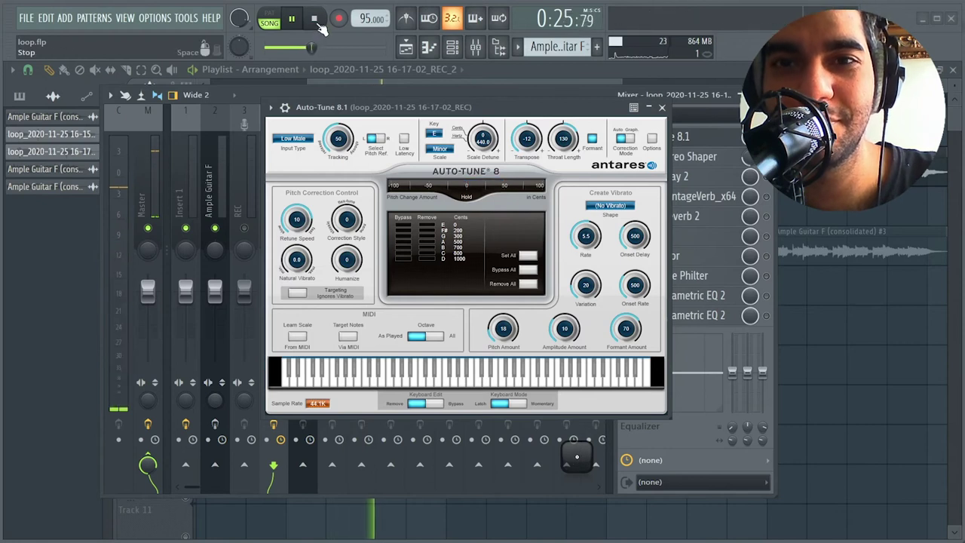
pyautogui.press('i')
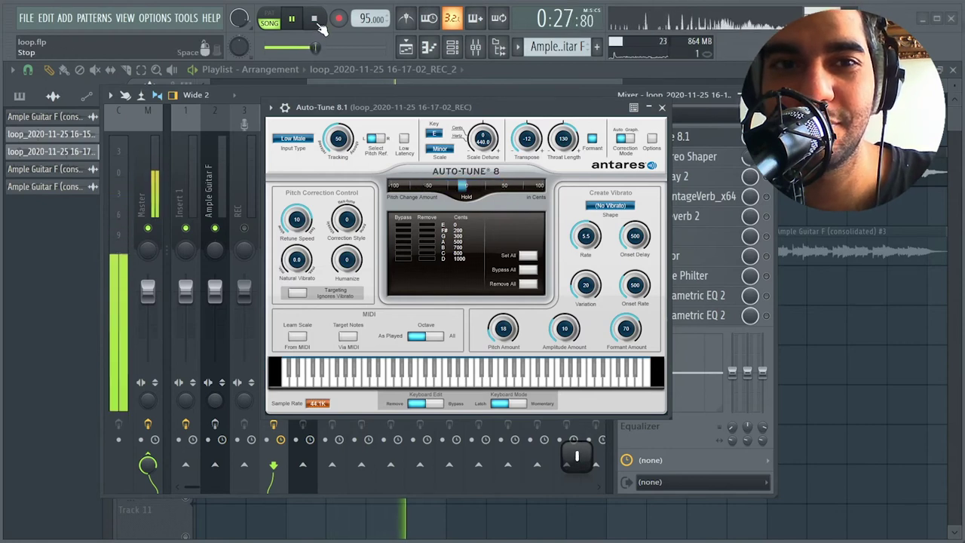
pyautogui.middleClick(325, 29)
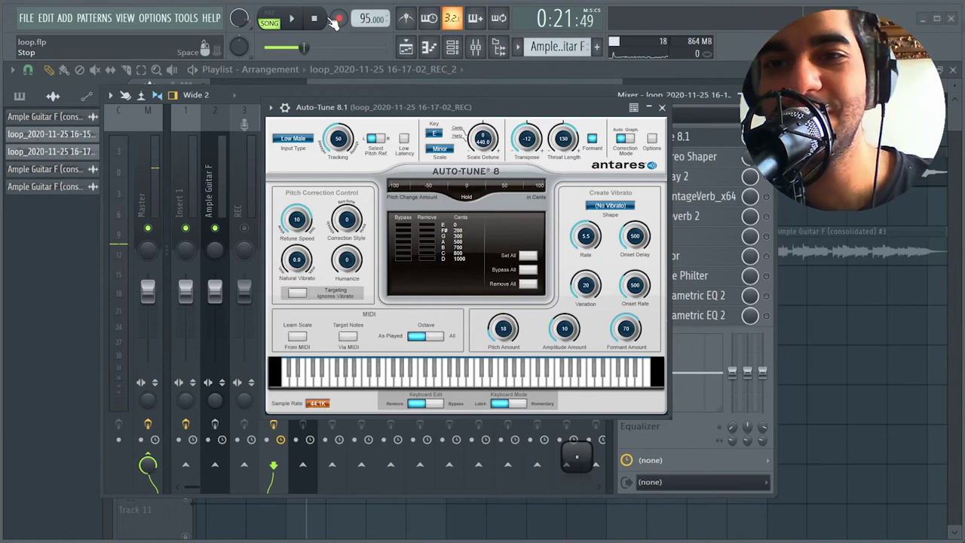
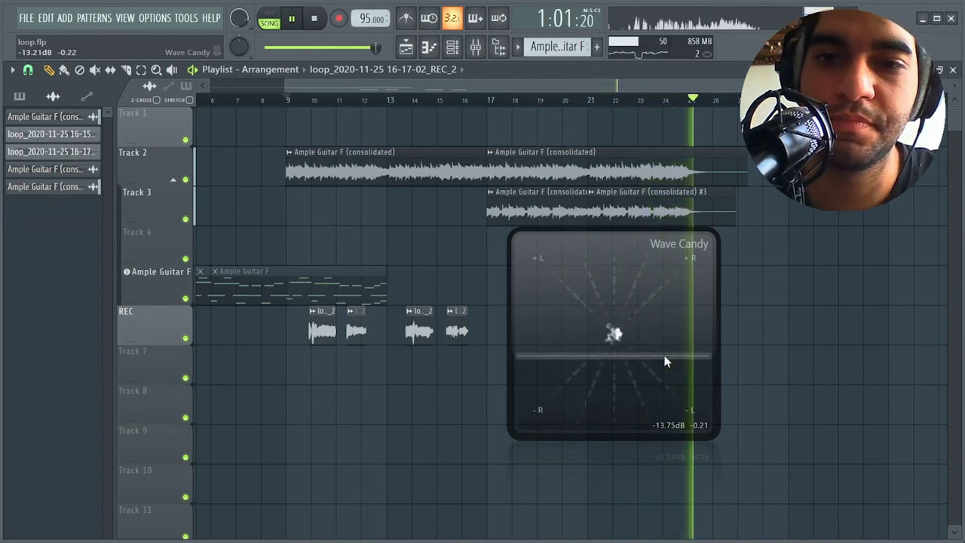
# Step: Halt the full Playlist arrangement after hearing it with the tuned REC vocal
pyautogui.press('•')
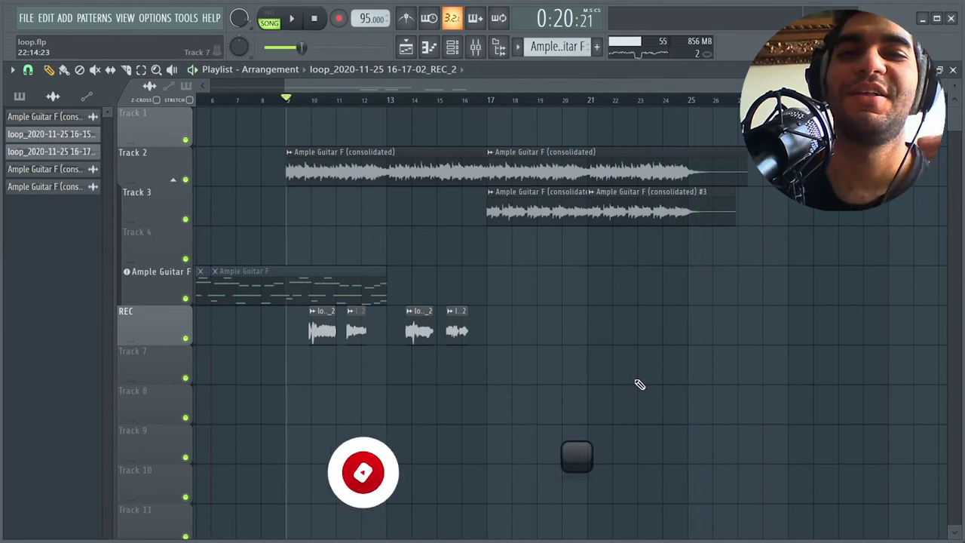